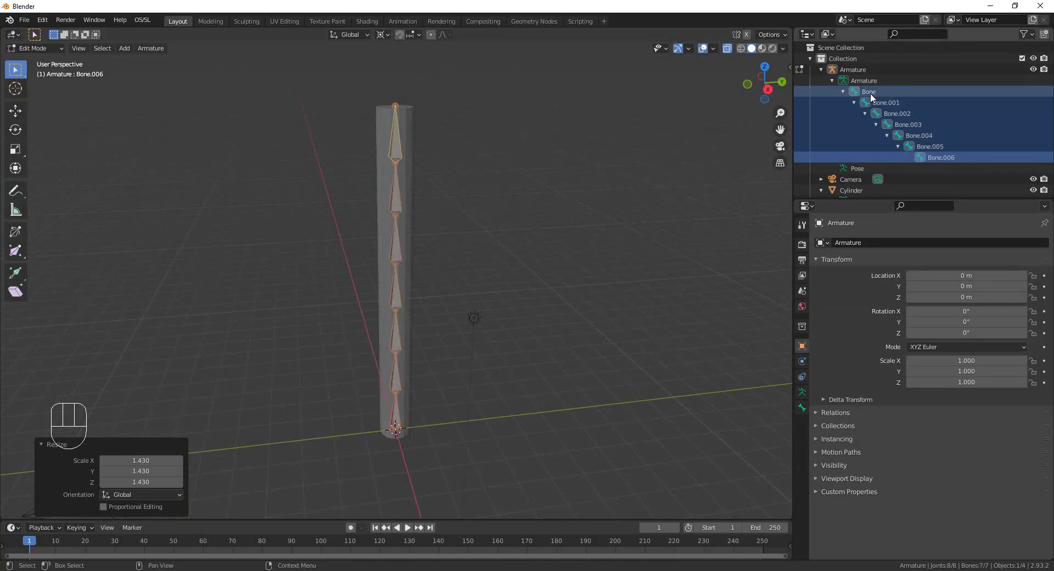
Rename the root bone to mPelvis and Bone.001 to mTail1 in the Outliner.
{"action": "left_click", "coordinate": [873, 96]}
{"action": "left_click_drag", "start_coordinate": [874, 97], "coordinate": [884, 120]}
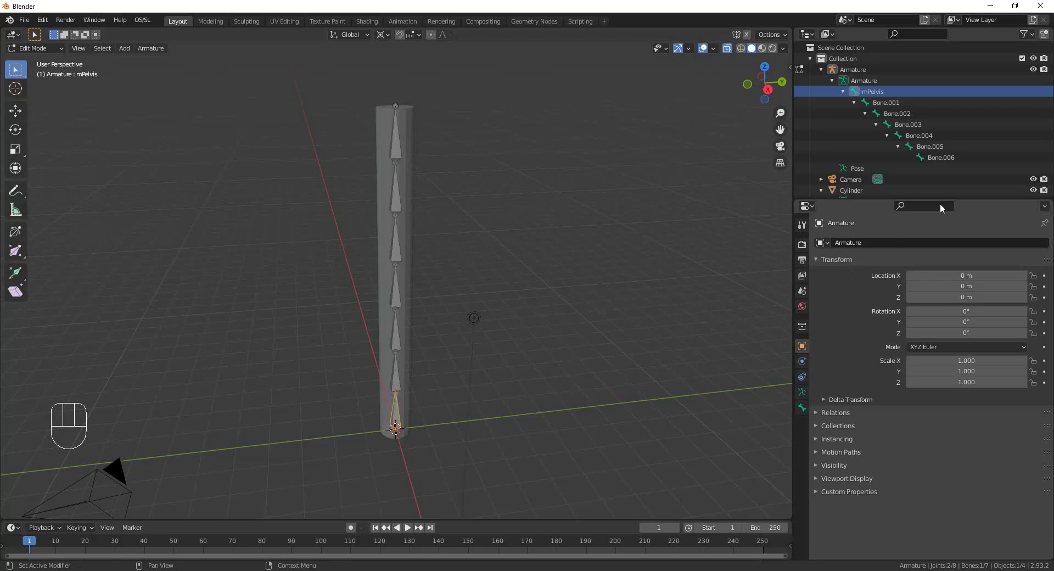
{"action": "left_click", "coordinate": [892, 107]}
{"action": "left_click_drag", "start_coordinate": [893, 107], "coordinate": [891, 108]}
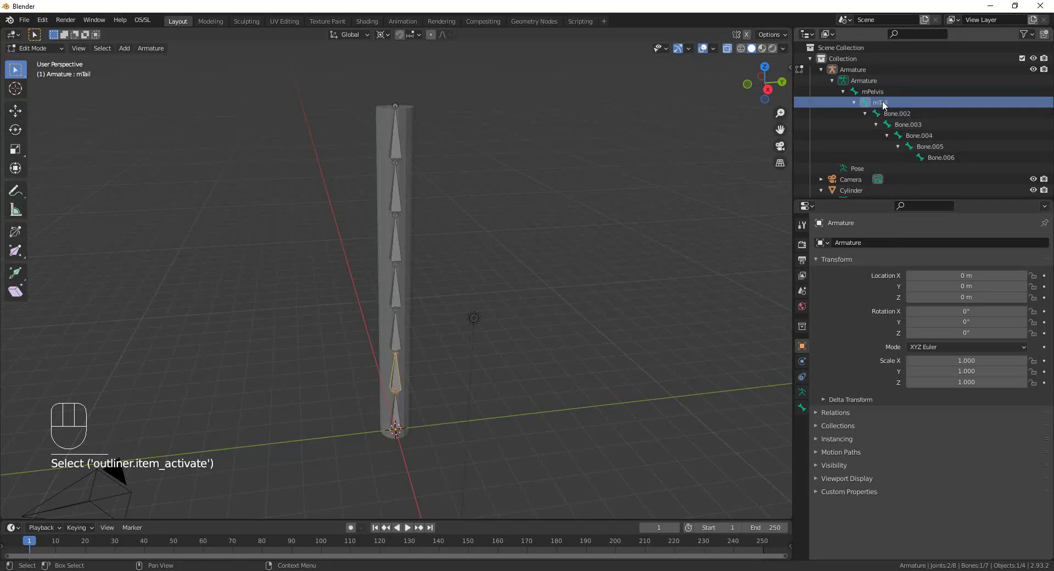
{"action": "left_click_drag", "start_coordinate": [886, 105], "coordinate": [893, 136]}
Rename the remaining bones Bone.002–Bone.006 to mTail2 through mTail6.
{"action": "left_click", "coordinate": [906, 119]}
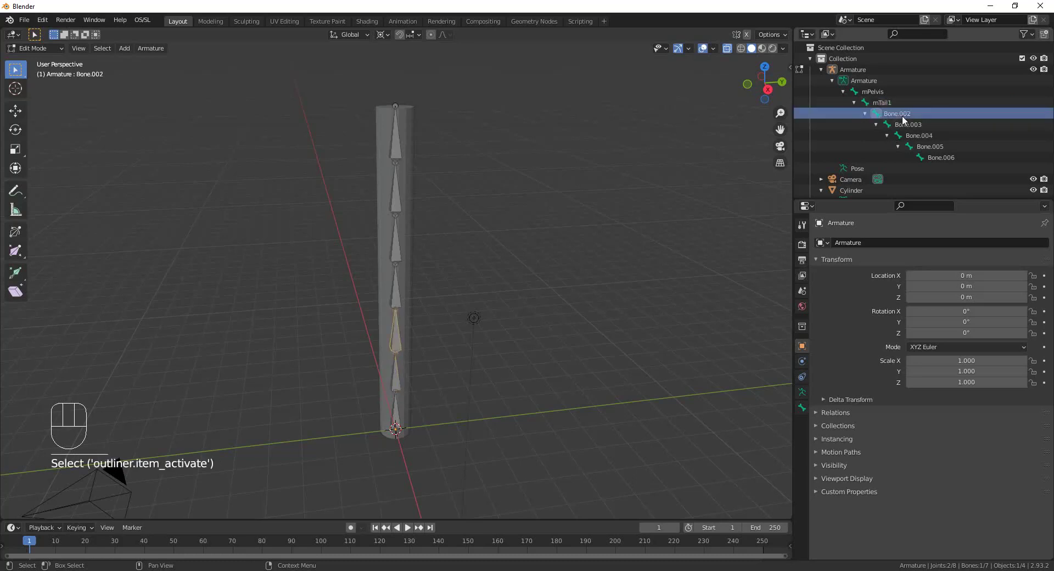
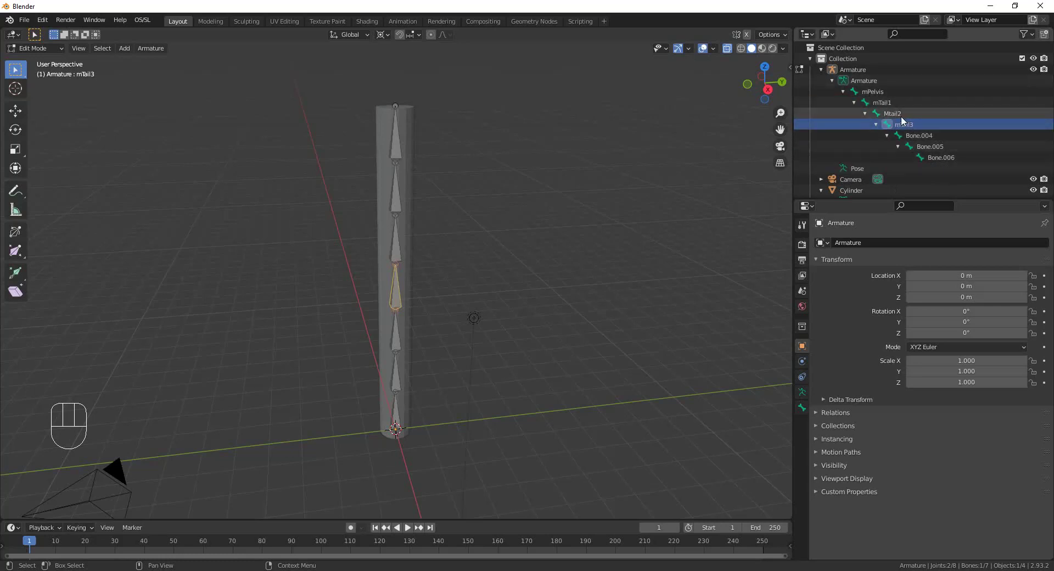
{"action": "left_click_drag", "start_coordinate": [892, 119], "coordinate": [399, 425]}
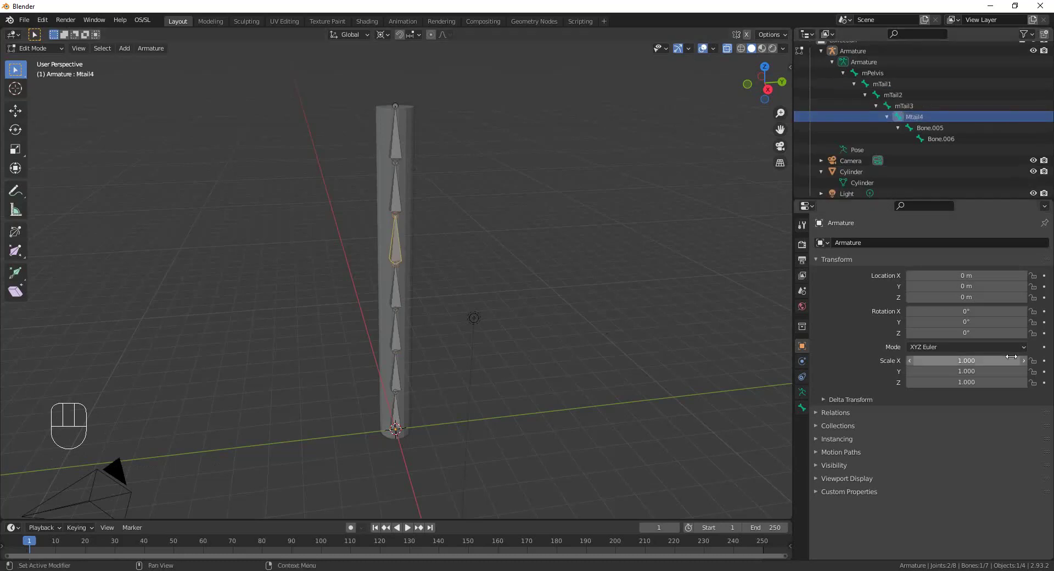
{"action": "left_click_drag", "start_coordinate": [940, 133], "coordinate": [949, 145]}
{"action": "left_click_drag", "start_coordinate": [948, 145], "coordinate": [854, 150]}
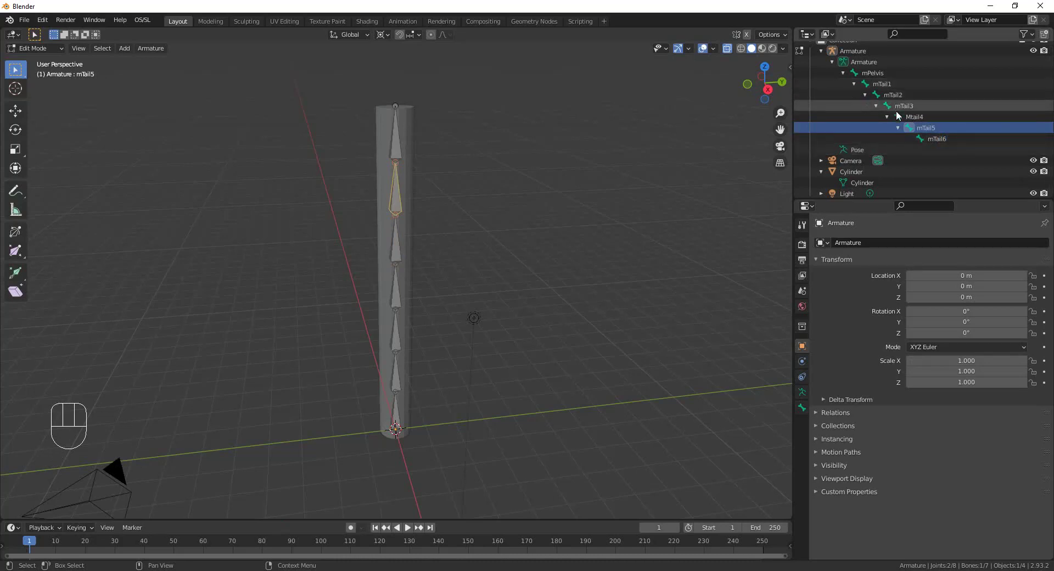
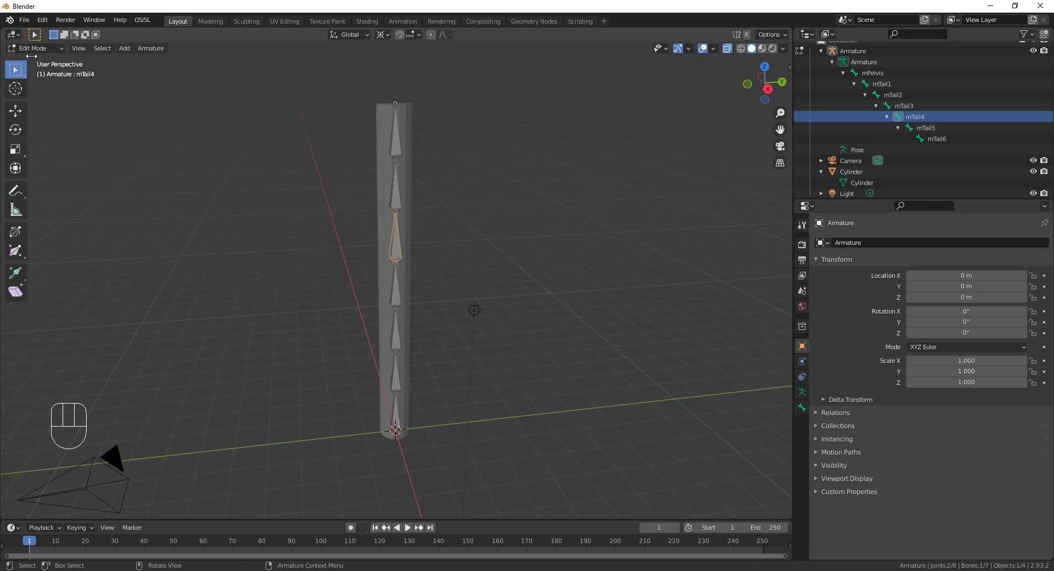
In Object Mode, parent the cylinder to the armature with automatic weights.
{"action": "left_click_drag", "start_coordinate": [36, 52], "coordinate": [40, 65]}
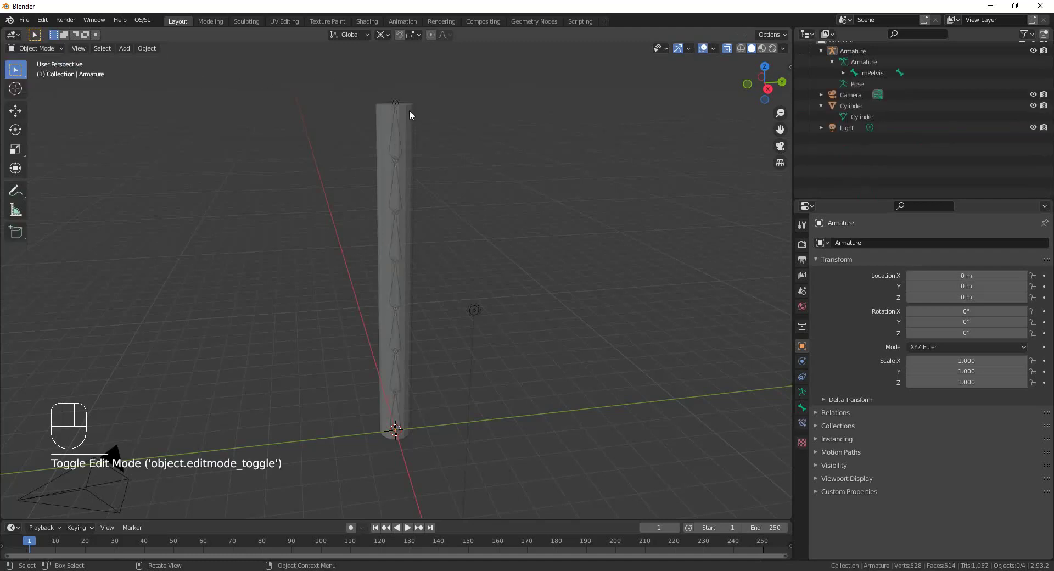
{"action": "left_click", "coordinate": [413, 125]}
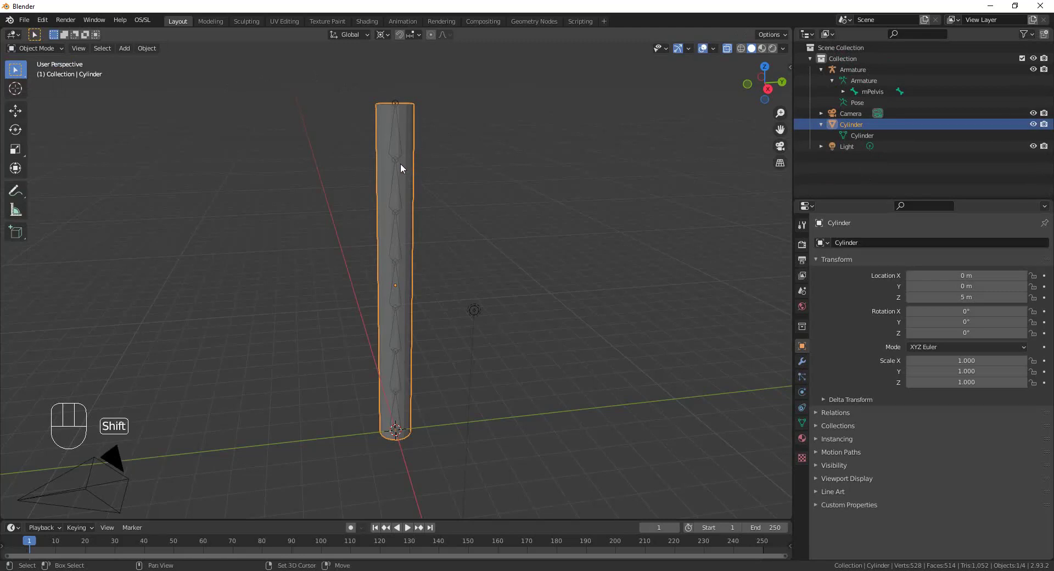
{"action": "left_click", "coordinate": [399, 166]}
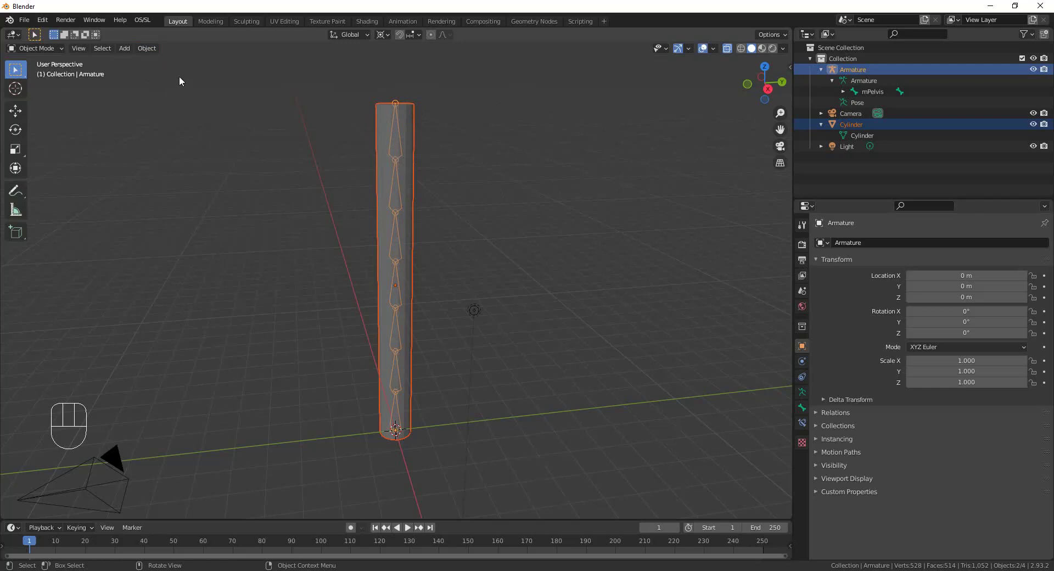
{"action": "left_click_drag", "start_coordinate": [154, 51], "coordinate": [315, 235]}
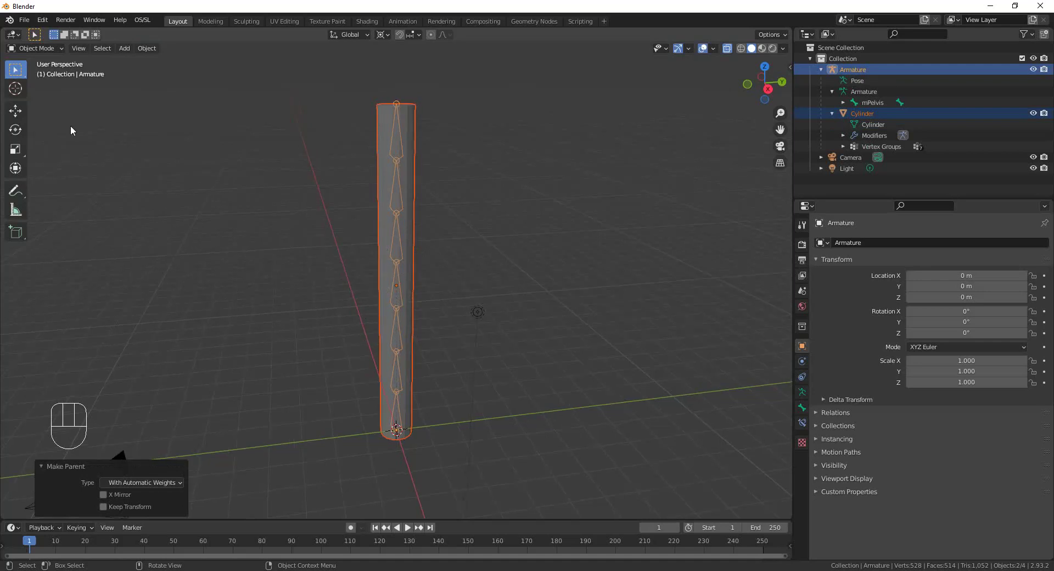
Clear the selection and select the cylinder alone as the active object.
{"action": "left_click_drag", "start_coordinate": [48, 53], "coordinate": [109, 71]}
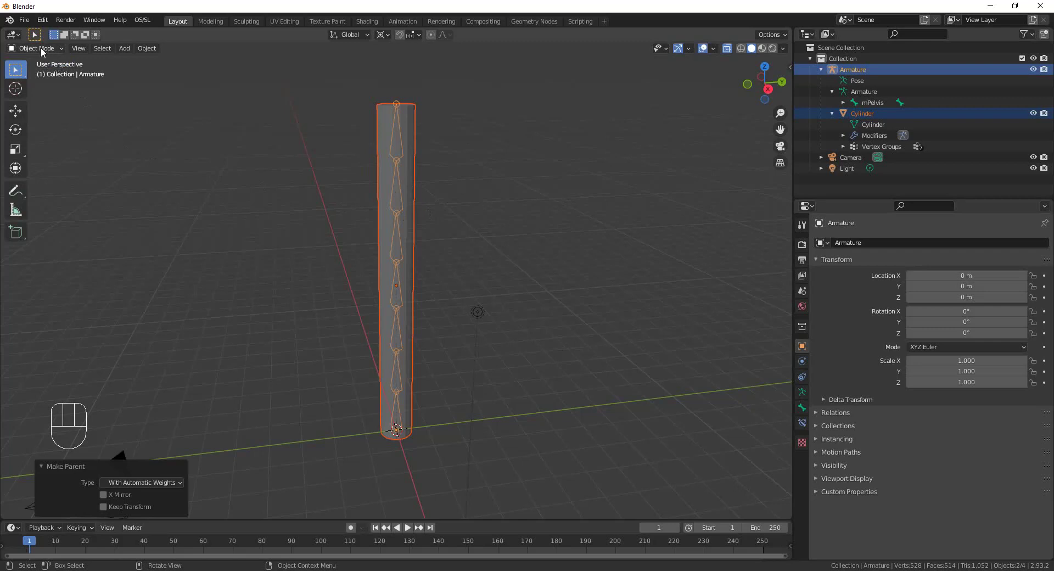
{"action": "left_click", "coordinate": [298, 142]}
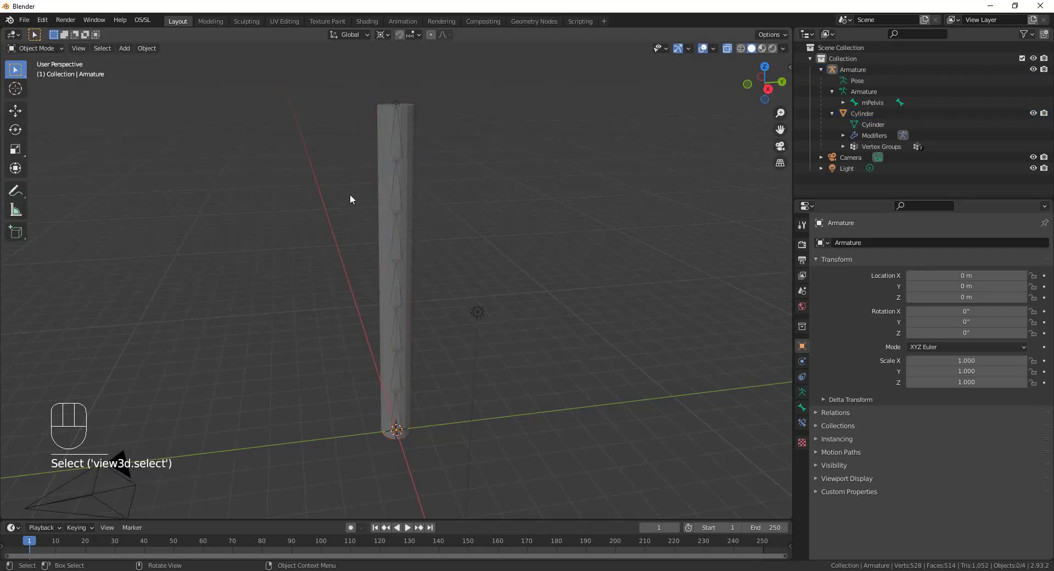
{"action": "left_click", "coordinate": [385, 124]}
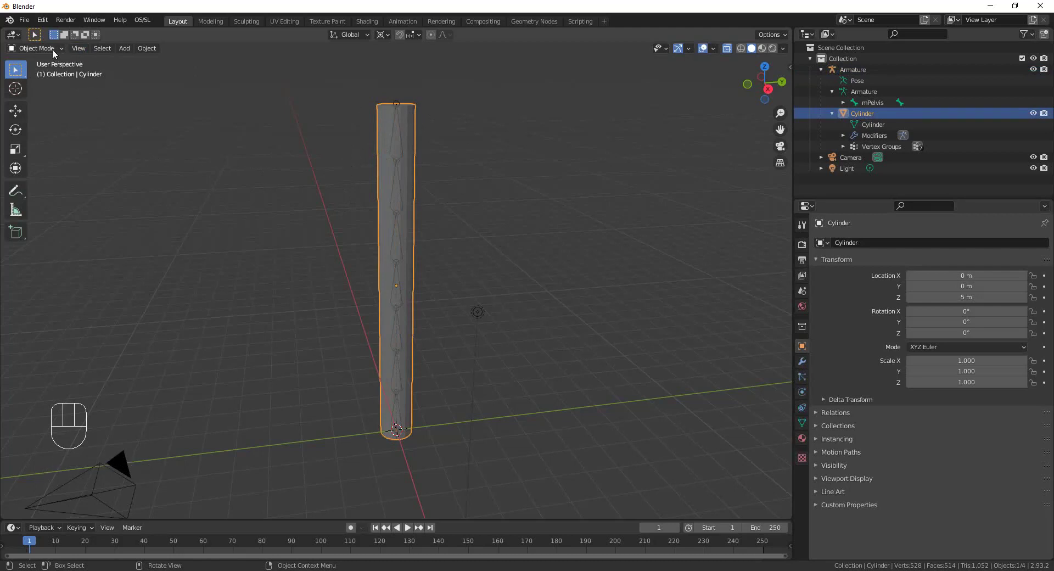
Switch the cylinder into Weight Paint mode to show its bone weights as colours.
{"action": "left_click_drag", "start_coordinate": [56, 52], "coordinate": [47, 113]}
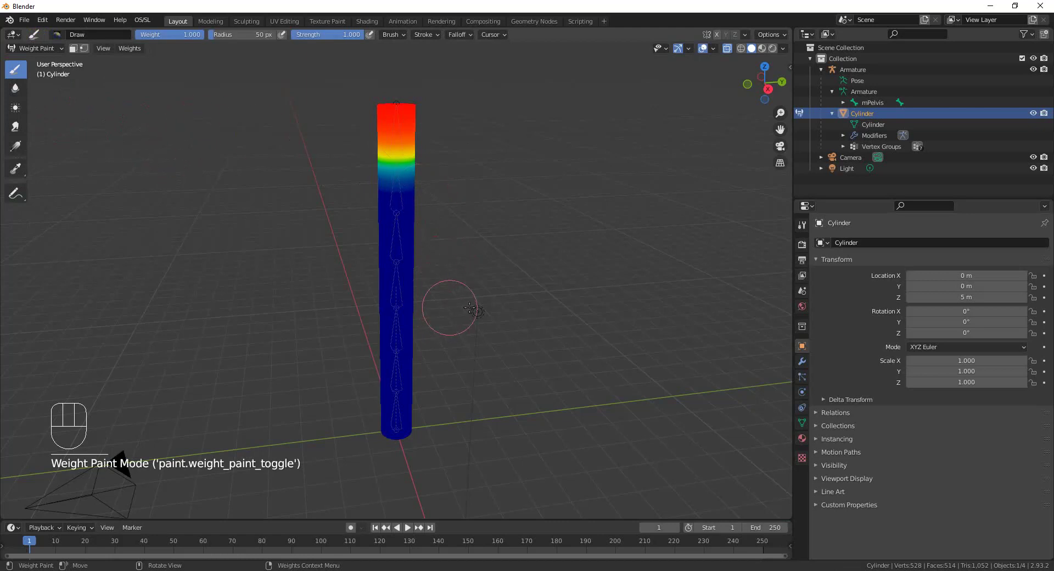
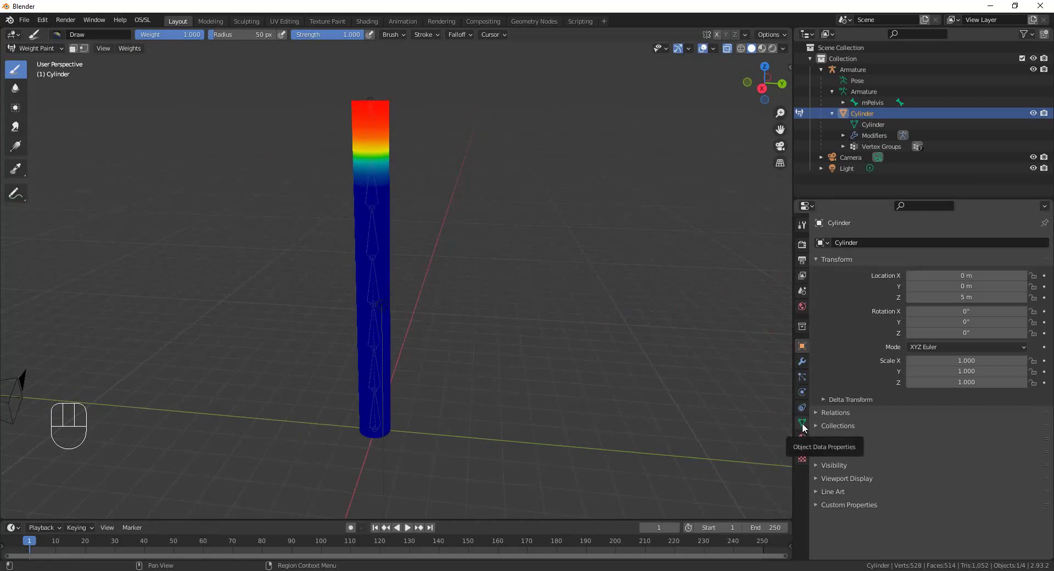
Show the cylinder's vertex groups and view each group's weights from mPelvis to mTail6.
{"action": "left_click", "coordinate": [805, 427]}
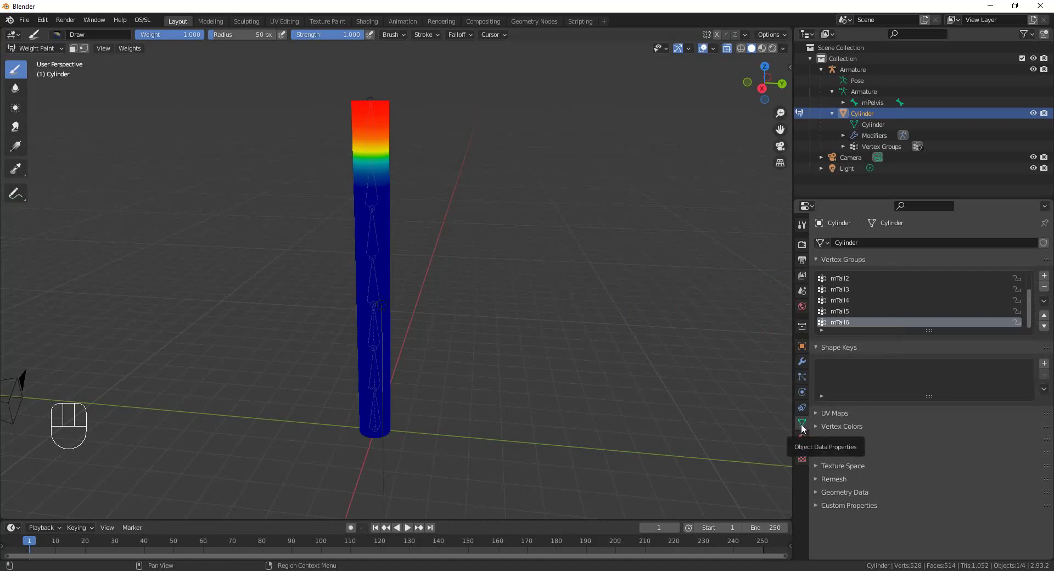
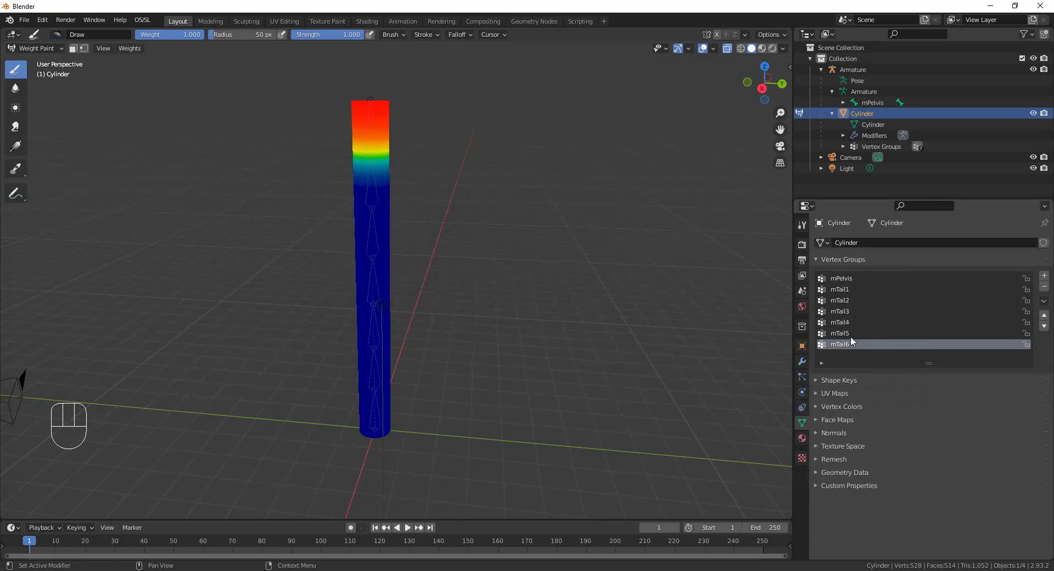
{"action": "left_click", "coordinate": [848, 283]}
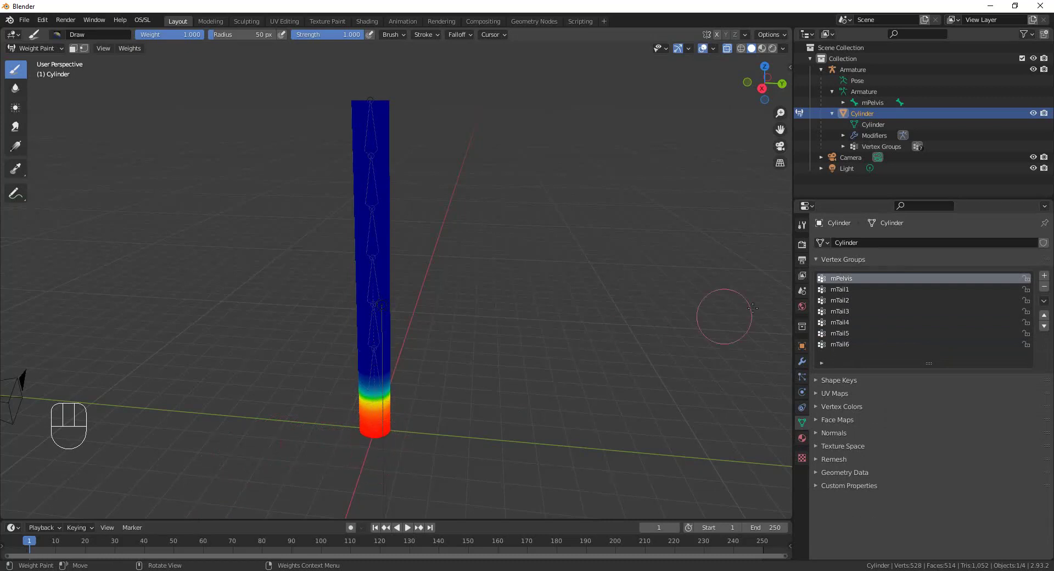
{"action": "left_click", "coordinate": [844, 294]}
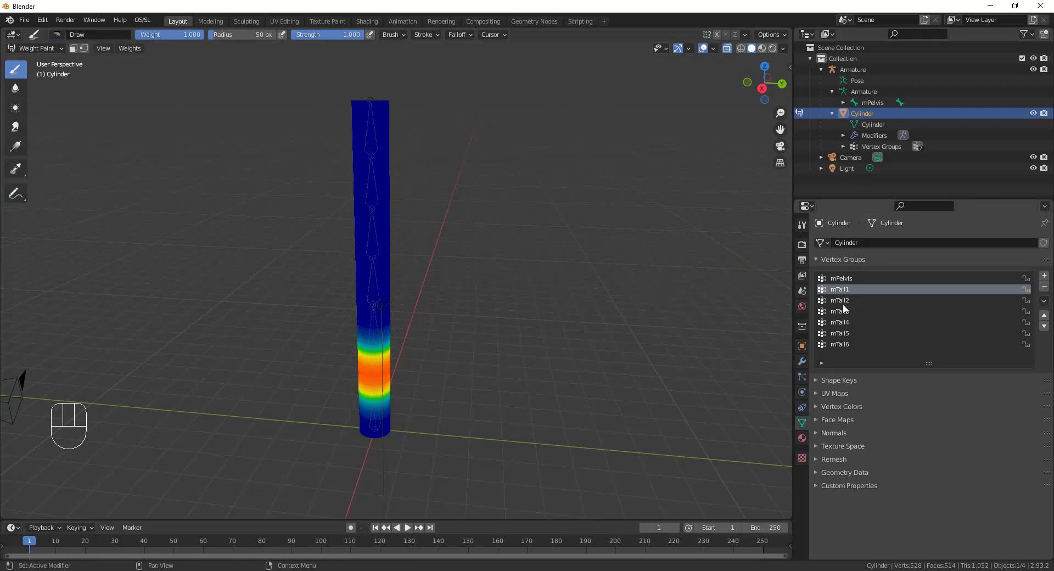
{"action": "left_click", "coordinate": [847, 308]}
{"action": "left_click", "coordinate": [846, 316]}
{"action": "left_click", "coordinate": [847, 326]}
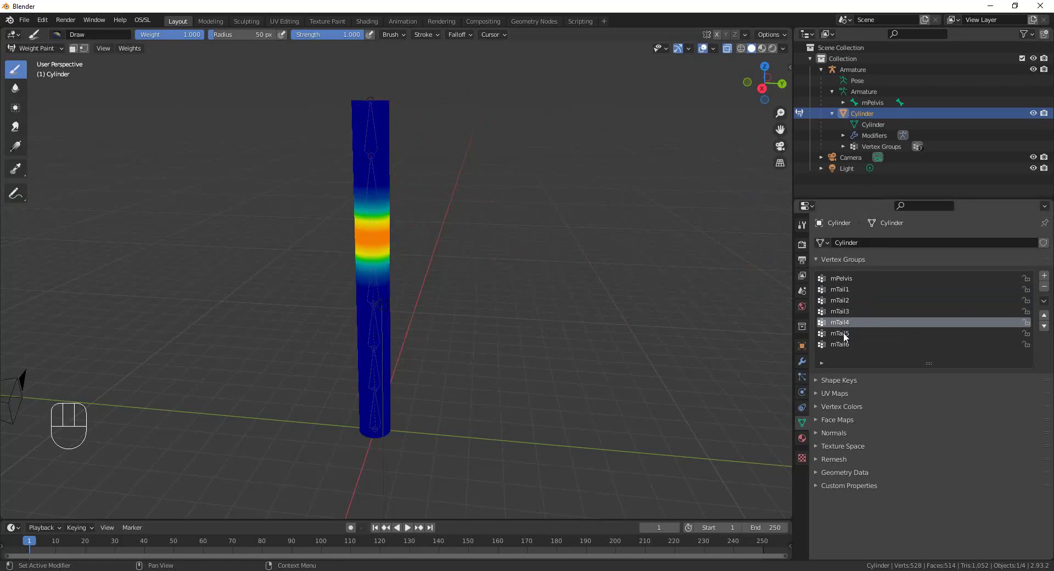
{"action": "left_click", "coordinate": [846, 336]}
{"action": "left_click", "coordinate": [847, 347]}
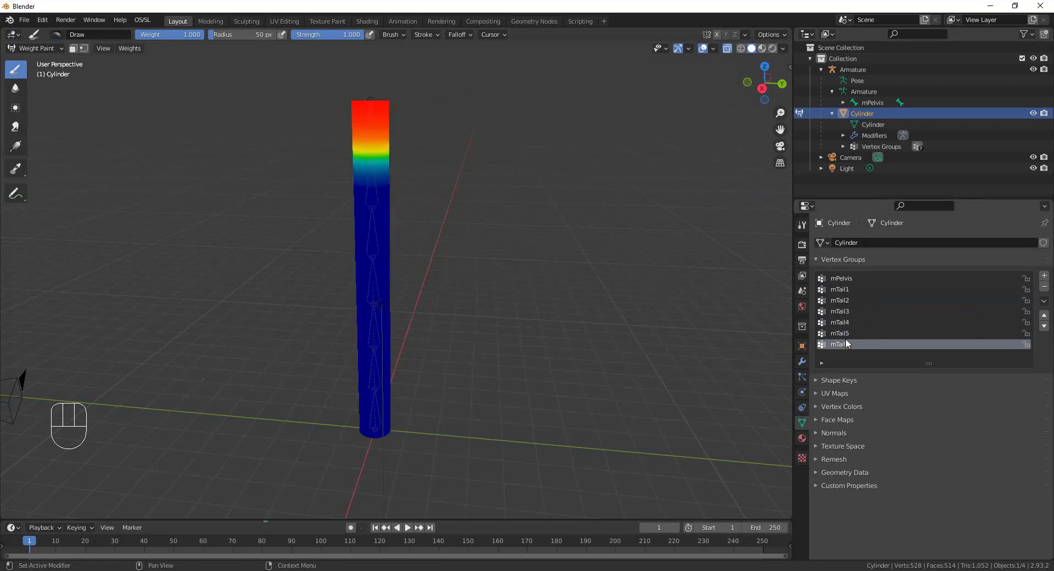
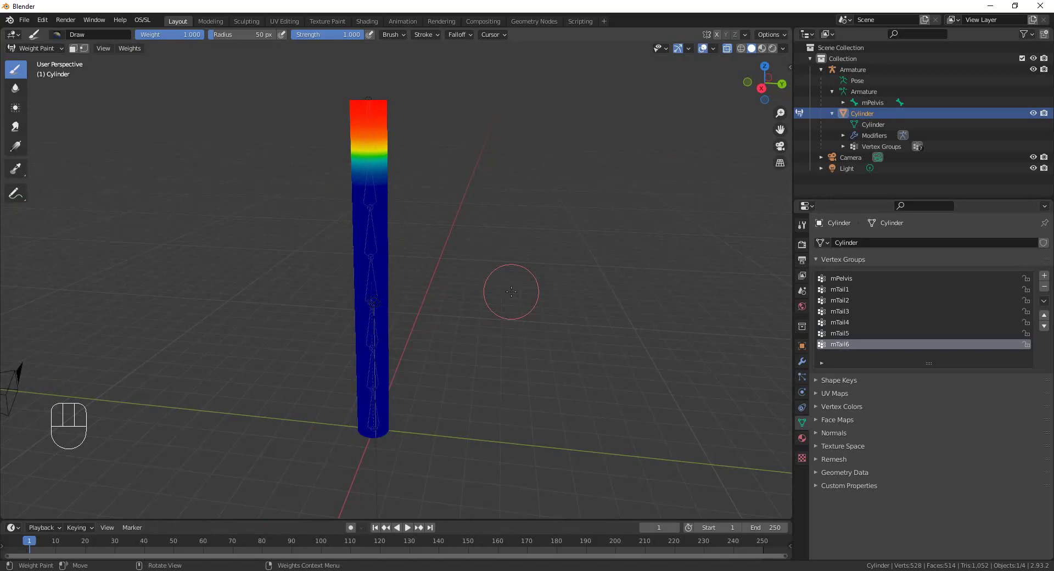
Return the cylinder to Object Mode and select the armature.
{"action": "left_click_drag", "start_coordinate": [52, 66], "coordinate": [52, 49]}
{"action": "left_click", "coordinate": [36, 58]}
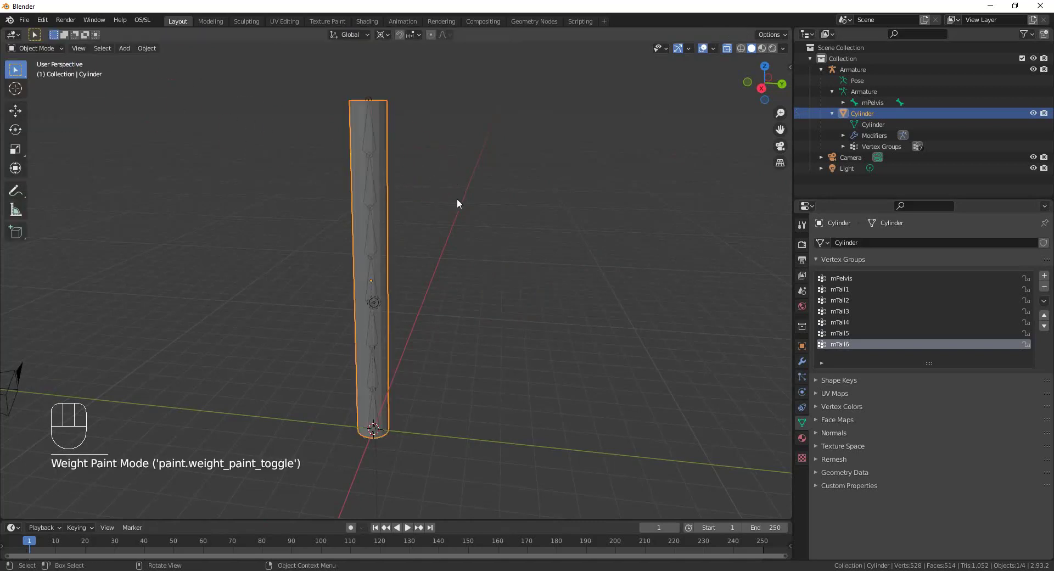
{"action": "left_click", "coordinate": [372, 211]}
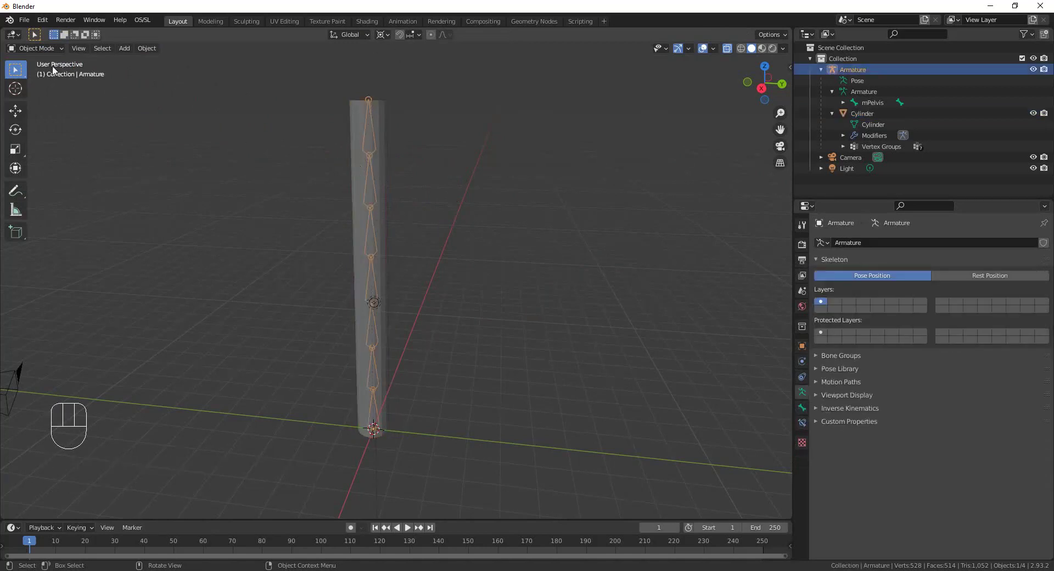
In Pose Mode, trial-rotate mTail4 to bend the cylinder, cancel it, and select all tail bones.
{"action": "left_click_drag", "start_coordinate": [61, 51], "coordinate": [47, 90]}
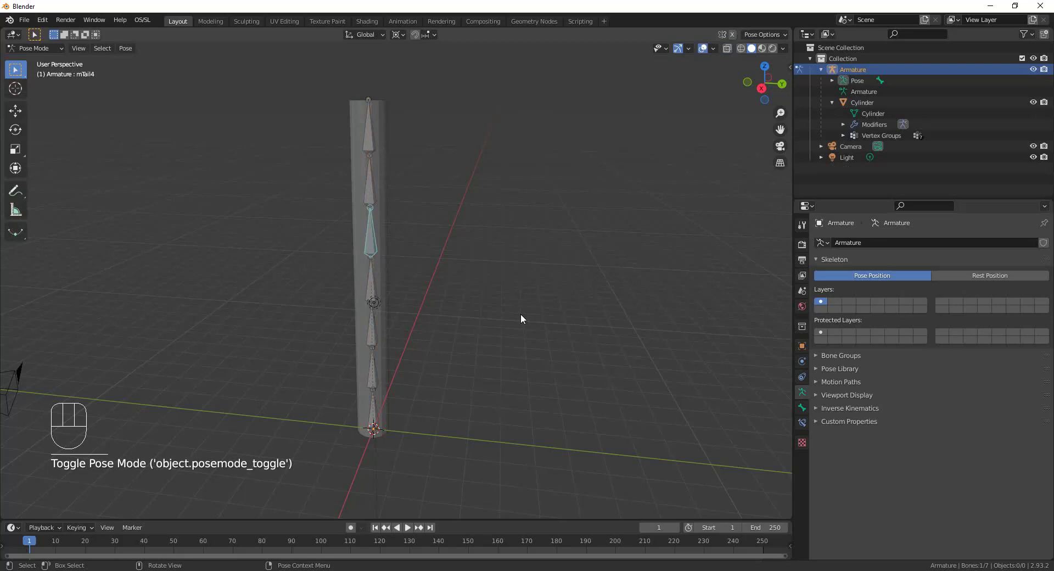
{"action": "key", "text": "r"}
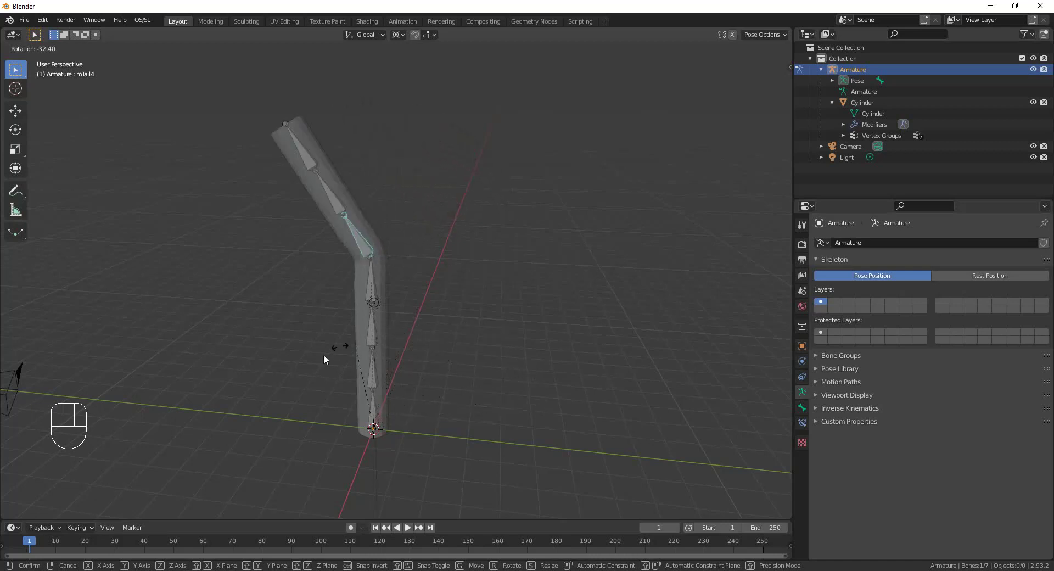
{"action": "left_click", "coordinate": [494, 371]}
{"action": "key", "text": "r"}
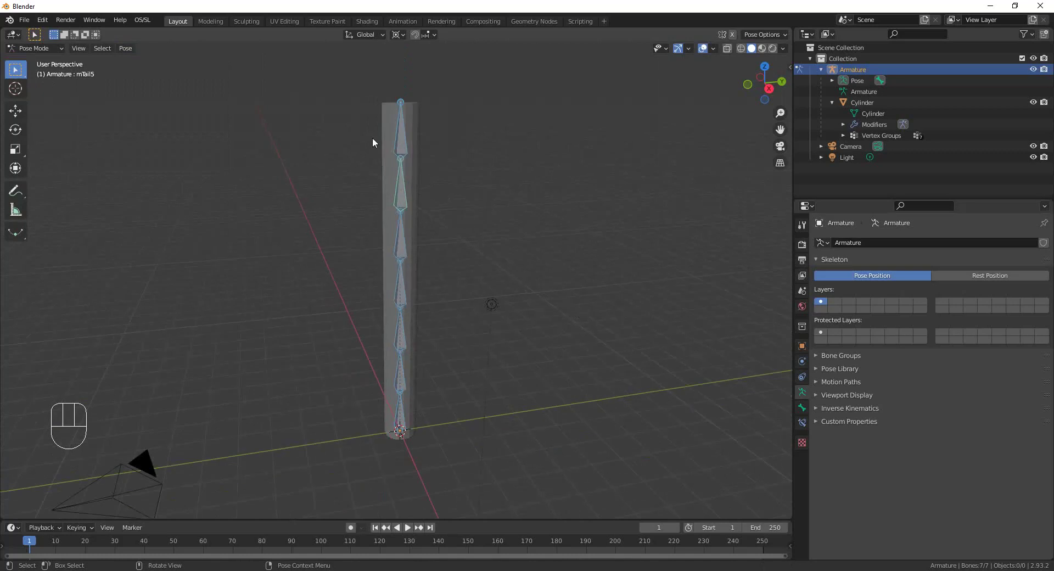